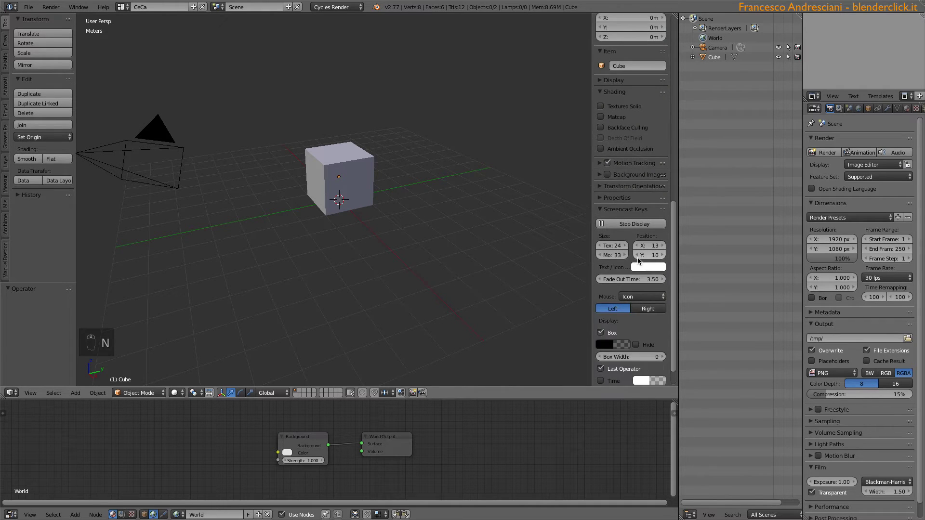
- Widen the viewport Properties sidebar so the Screencast Keys panel shows full labels
drag(606, 211, 600, 226)
click(626, 227)
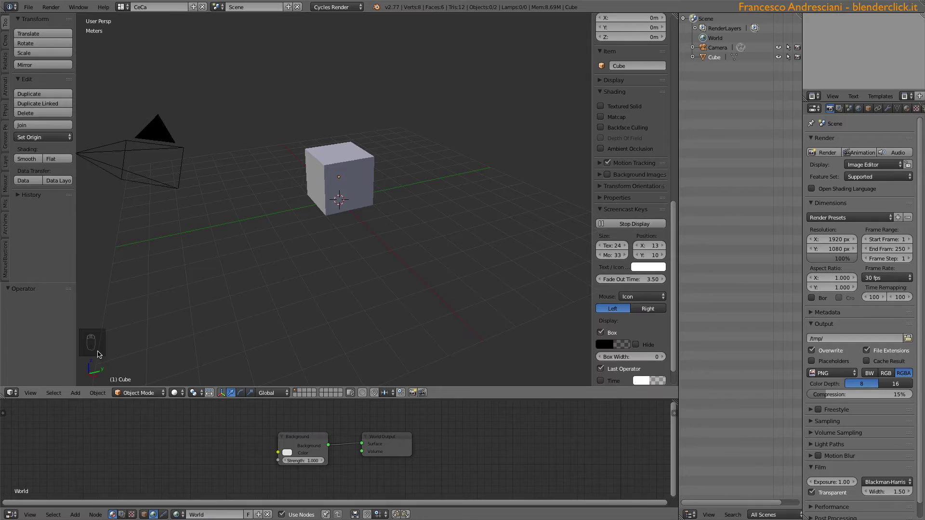
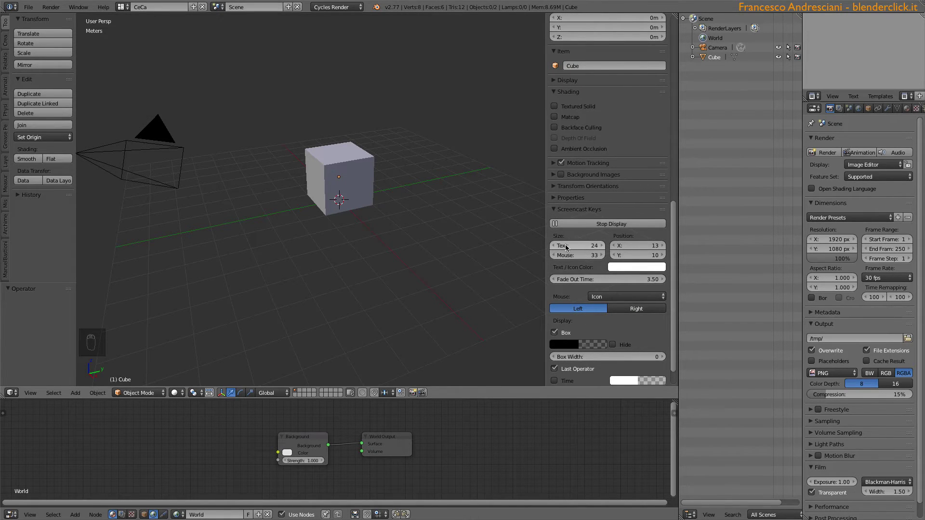
- Give Screencast Keys mouse size 65, Position X 15 and green text/icon colour
drag(566, 259, 601, 258)
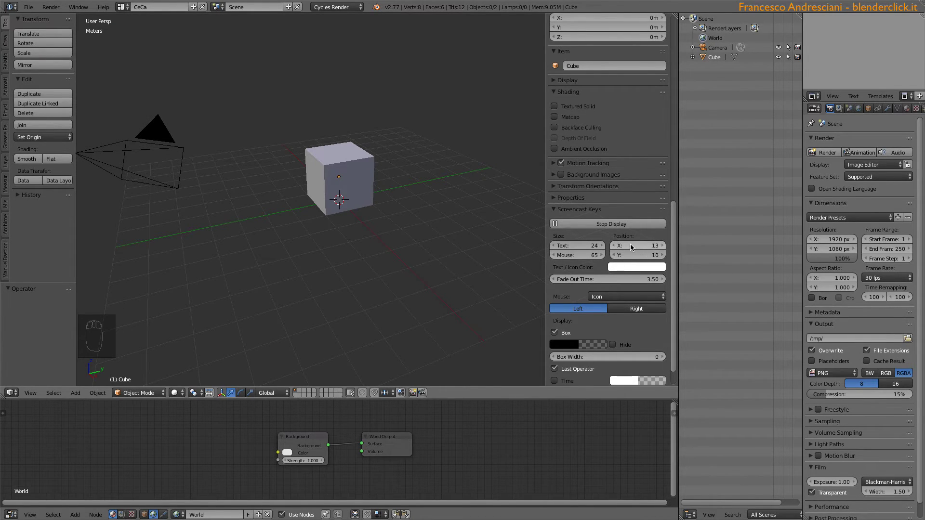
click(635, 250)
drag(624, 272, 569, 284)
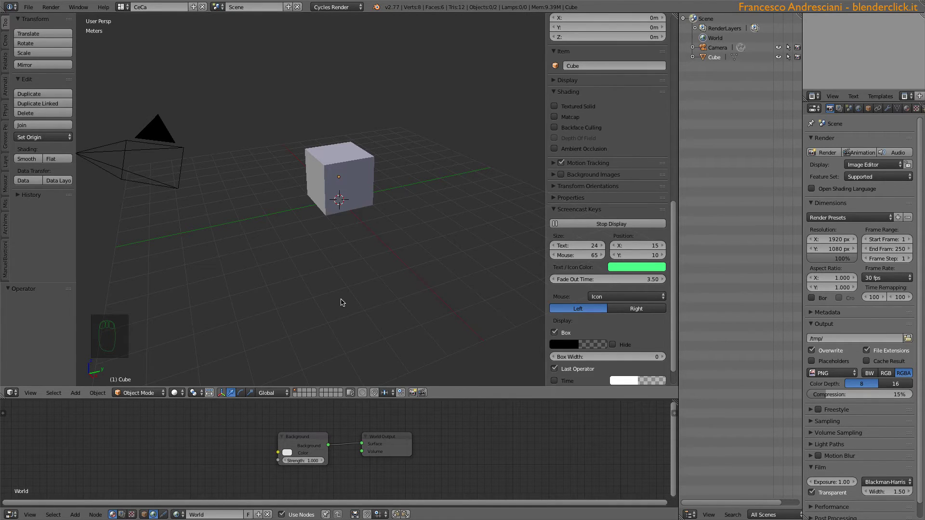
- Toggle the sidebar and turn on the Screencast Keys elapsed Time overlay at size 63
key(n)
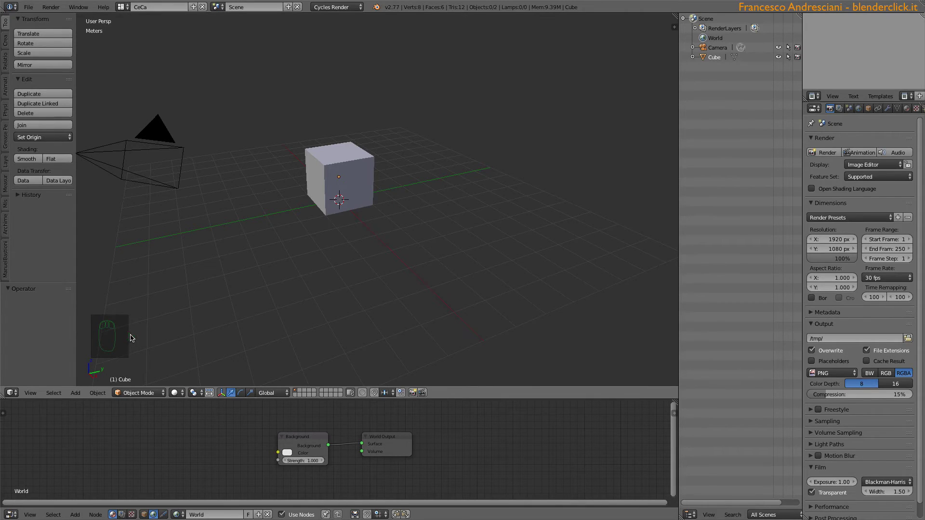
key(n)
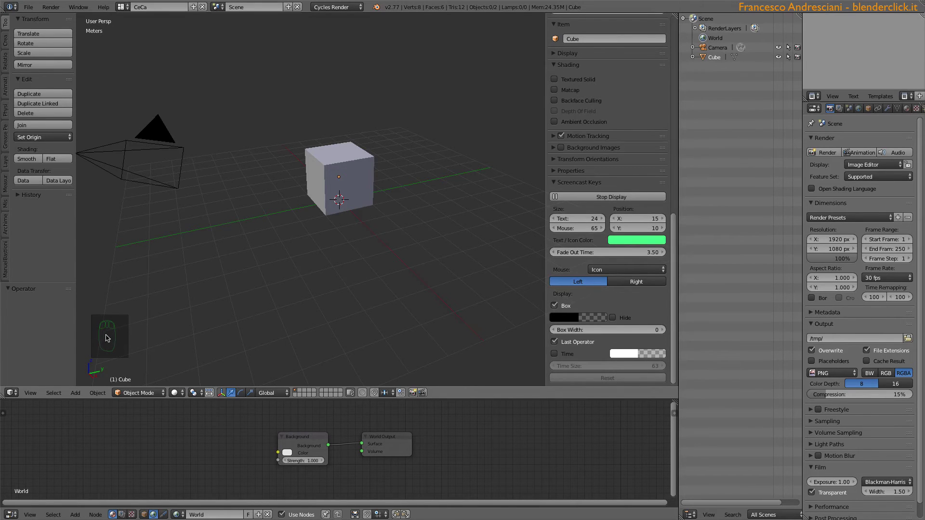
drag(597, 270, 505, 300)
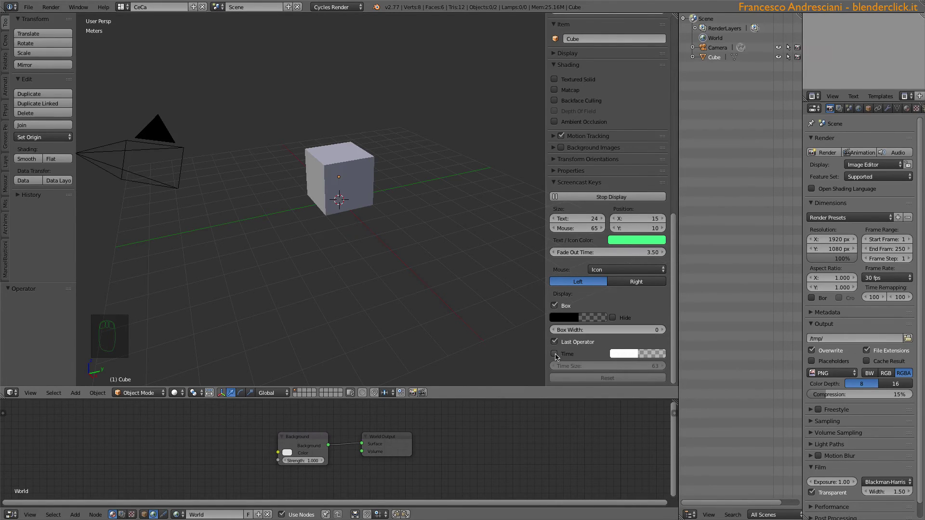
- Hide the sidebar to leave the large Elapsed Time overlay counting in the viewport
drag(560, 360, 262, 361)
key(n)
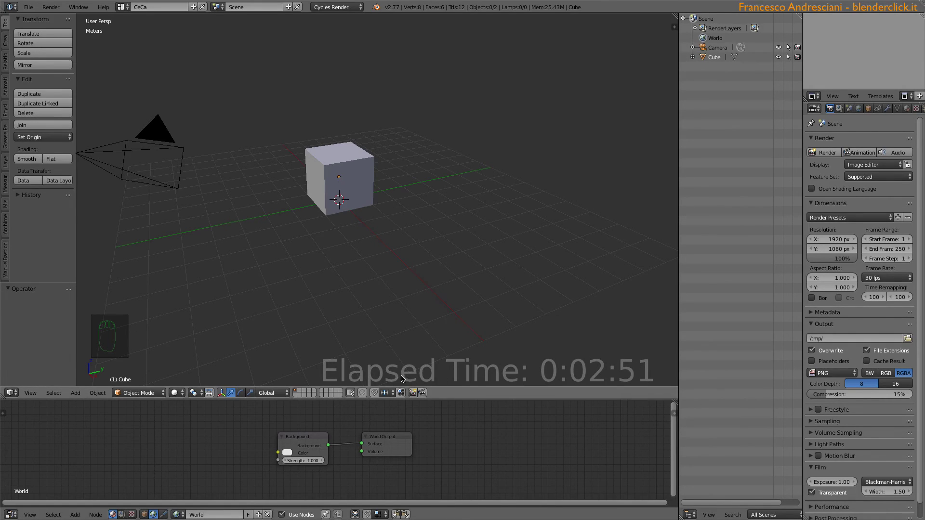